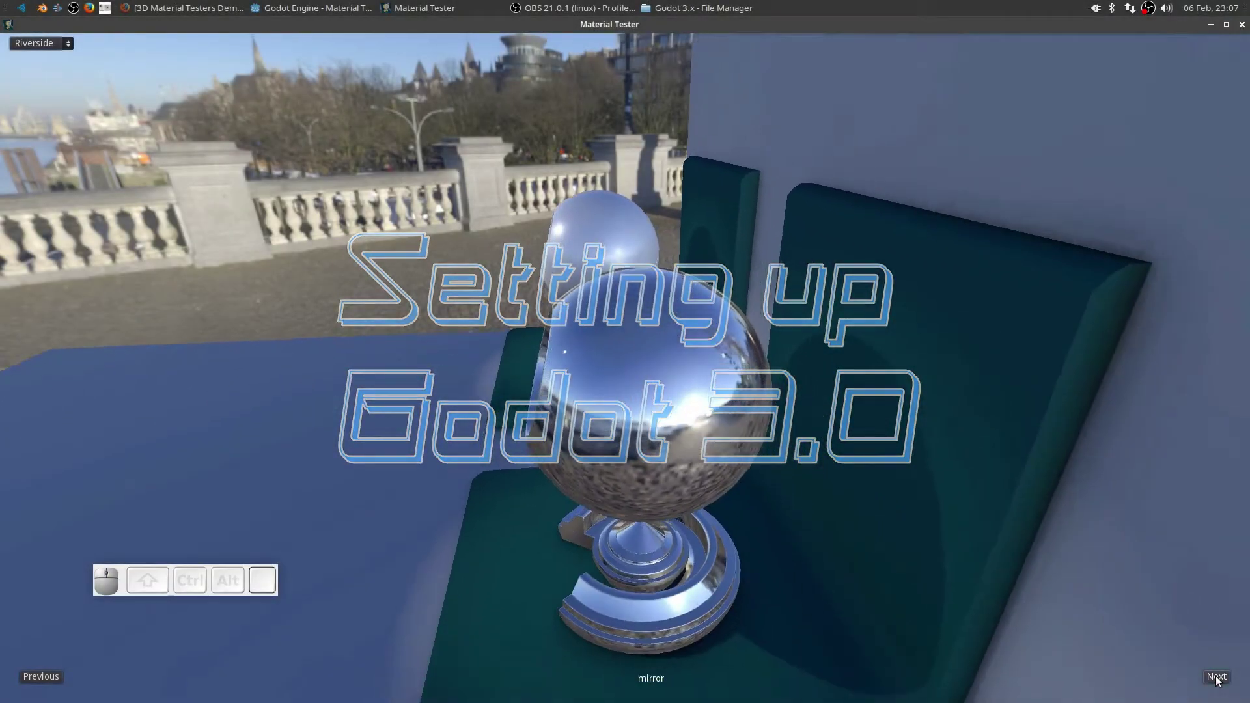
Step forward through the samples — brick, aluminium, ice, toon, rock and onward — with Next.
{"action": "left_click", "coordinate": [1216, 678]}
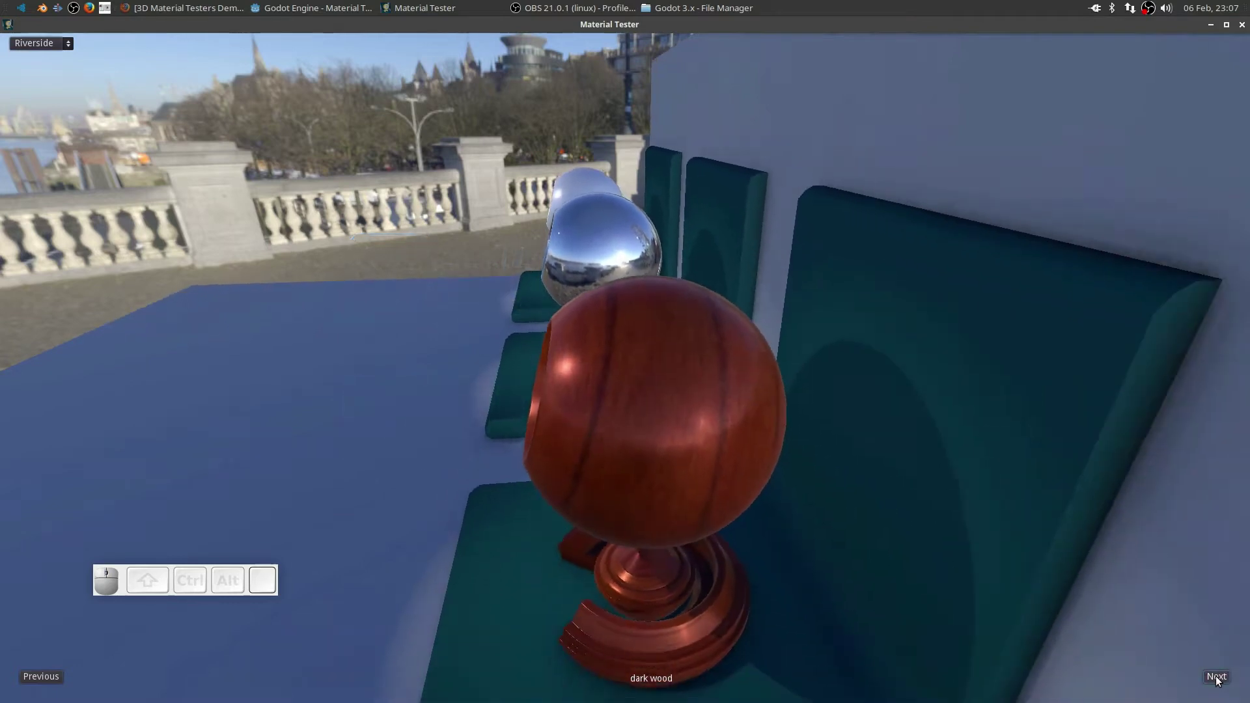
{"action": "left_click", "coordinate": [1216, 678]}
{"action": "left_click", "coordinate": [1216, 678]}
{"action": "left_click", "coordinate": [1217, 677]}
{"action": "left_click", "coordinate": [1217, 678]}
{"action": "left_click", "coordinate": [1217, 677]}
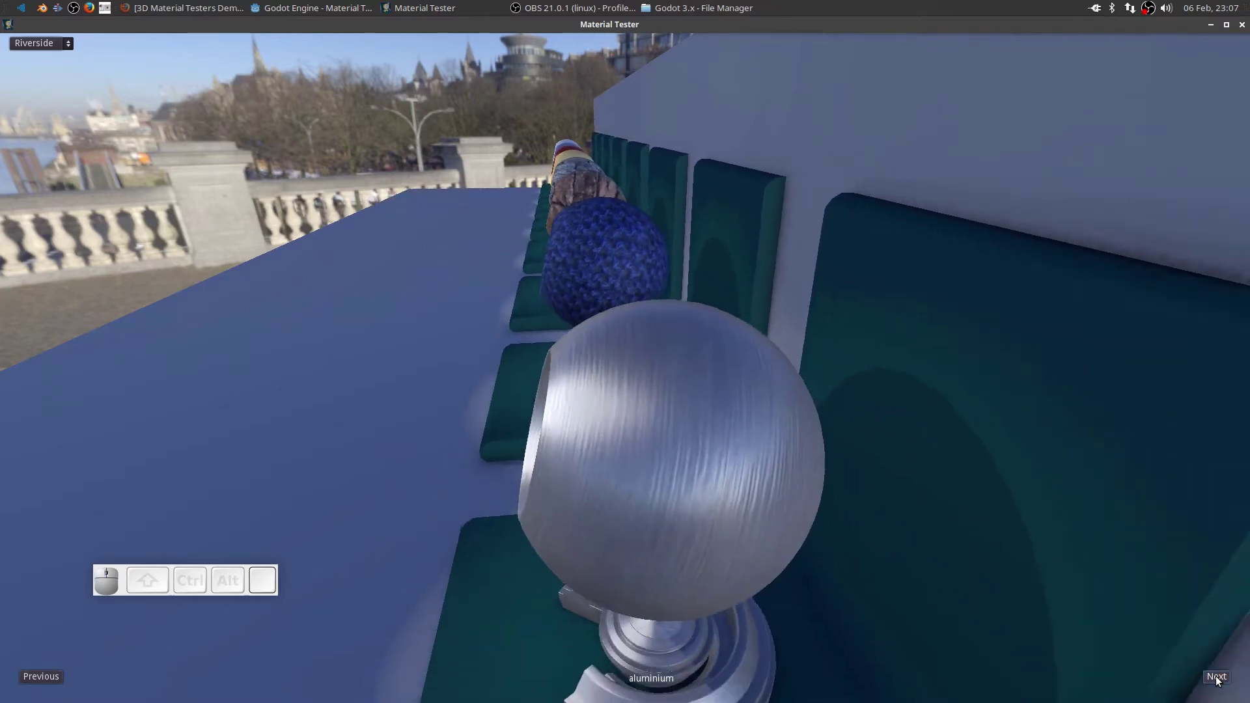
{"action": "left_click", "coordinate": [1216, 678]}
{"action": "left_click", "coordinate": [1216, 677]}
{"action": "left_click", "coordinate": [1217, 678]}
{"action": "left_click", "coordinate": [1217, 678]}
{"action": "left_click", "coordinate": [1217, 678]}
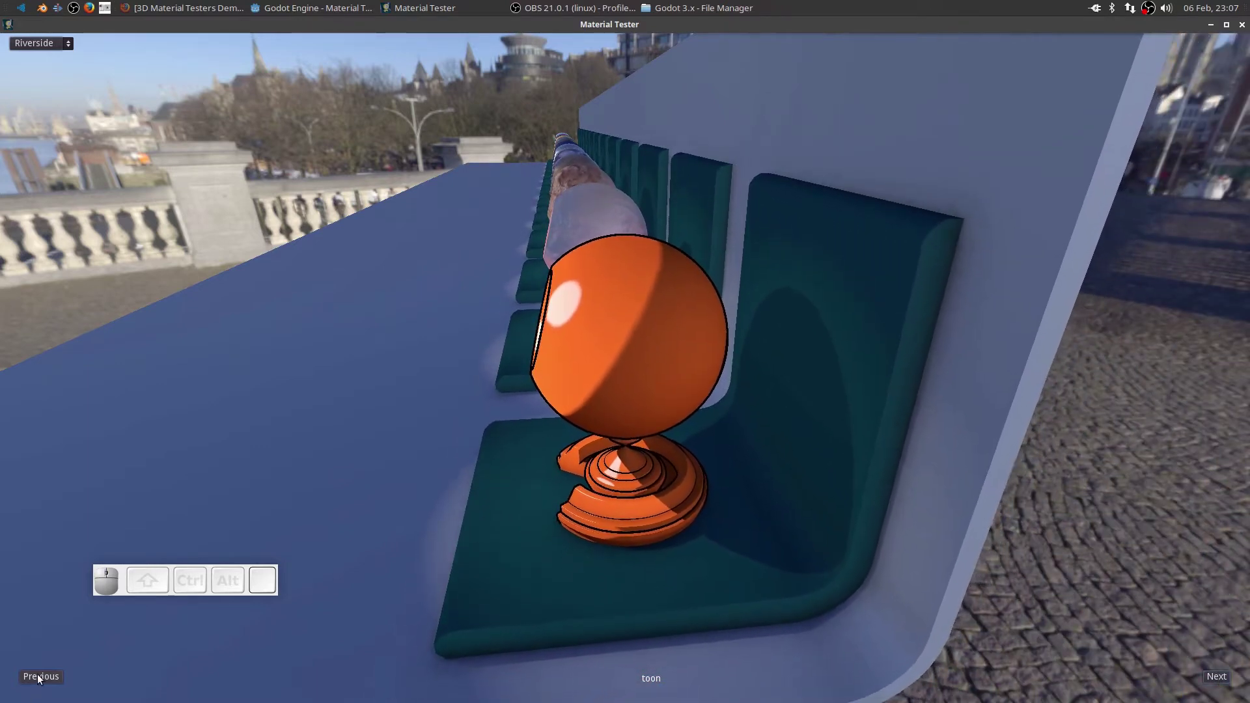
Step back three samples with Previous to land on the wet_sand sphere.
{"action": "left_click", "coordinate": [43, 676]}
{"action": "left_click", "coordinate": [43, 676]}
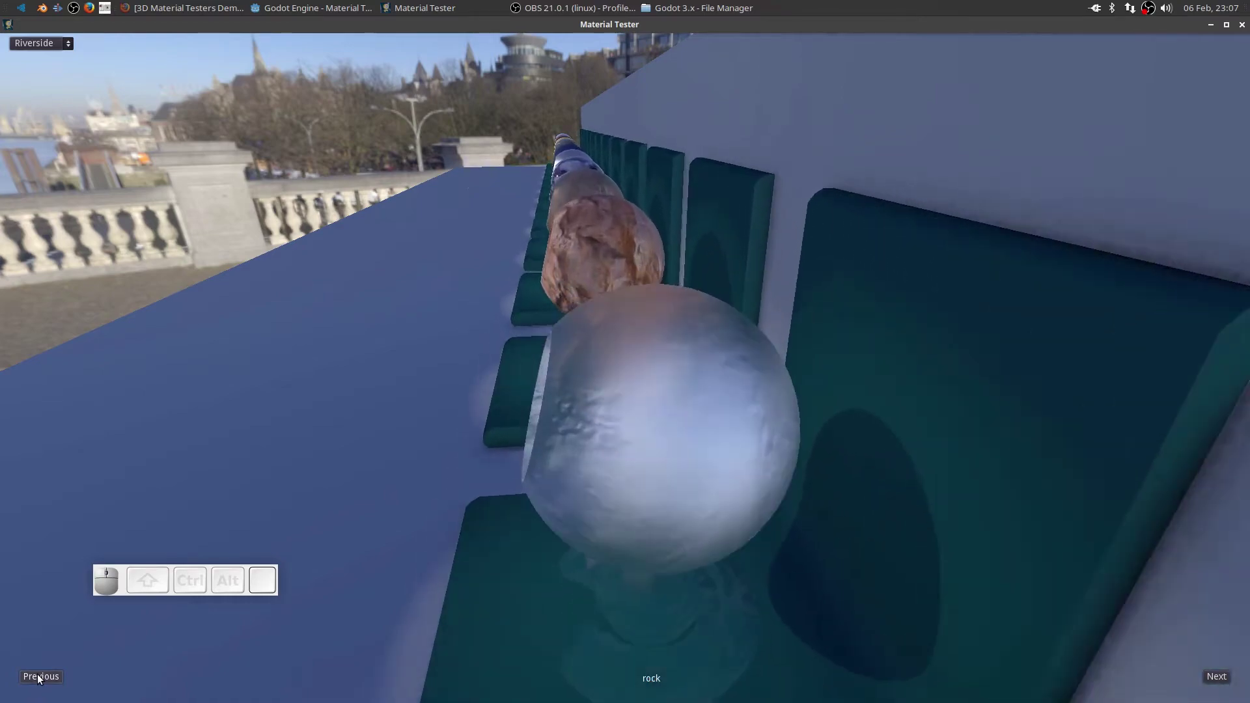
{"action": "left_click", "coordinate": [43, 675]}
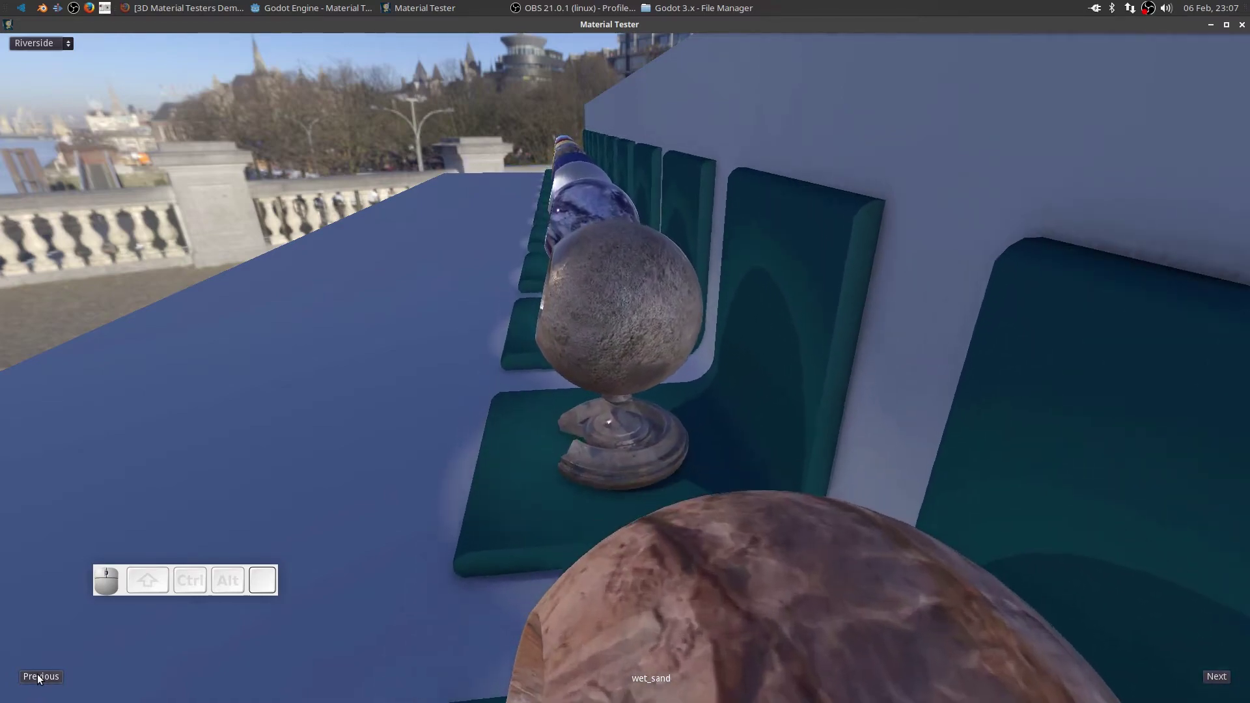
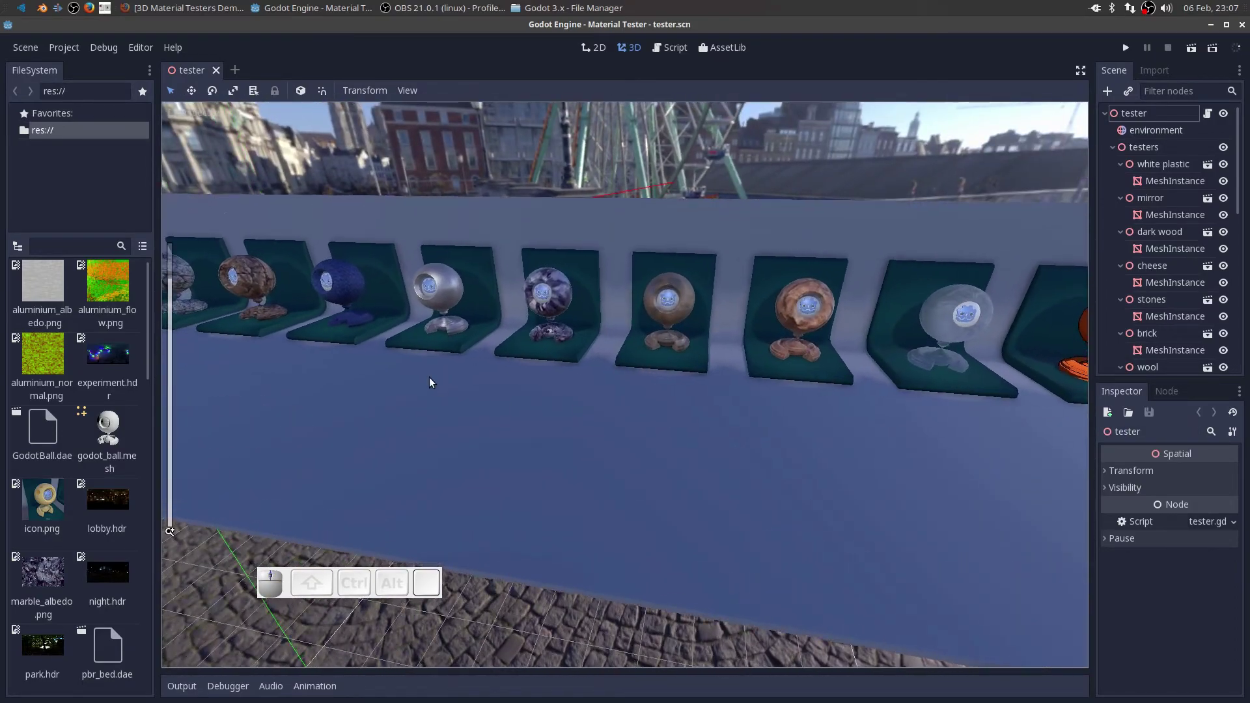
Orbit the tester viewport out to the riverside end of the row and back to the mid-row spheres.
{"action": "middle_click", "coordinate": [433, 379]}
{"action": "left_click_drag", "start_coordinate": [409, 460], "coordinate": [476, 549]}
{"action": "middle_click", "coordinate": [483, 549]}
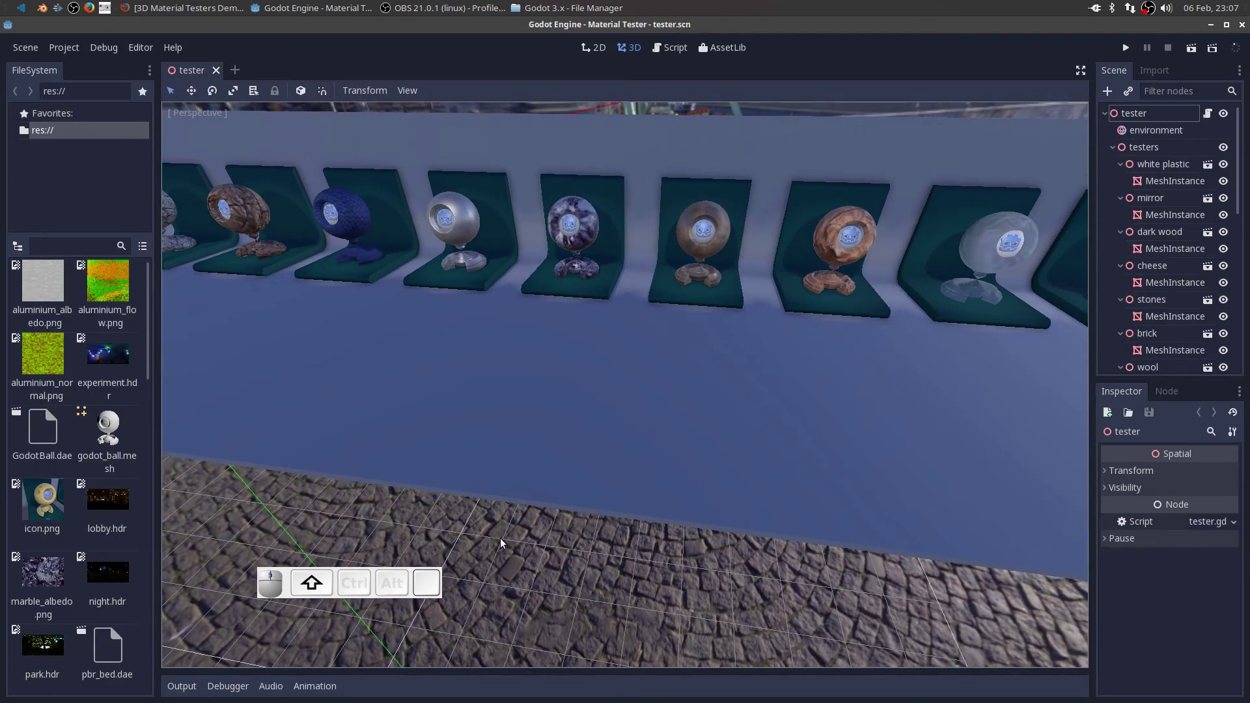
{"action": "middle_click", "coordinate": [563, 555]}
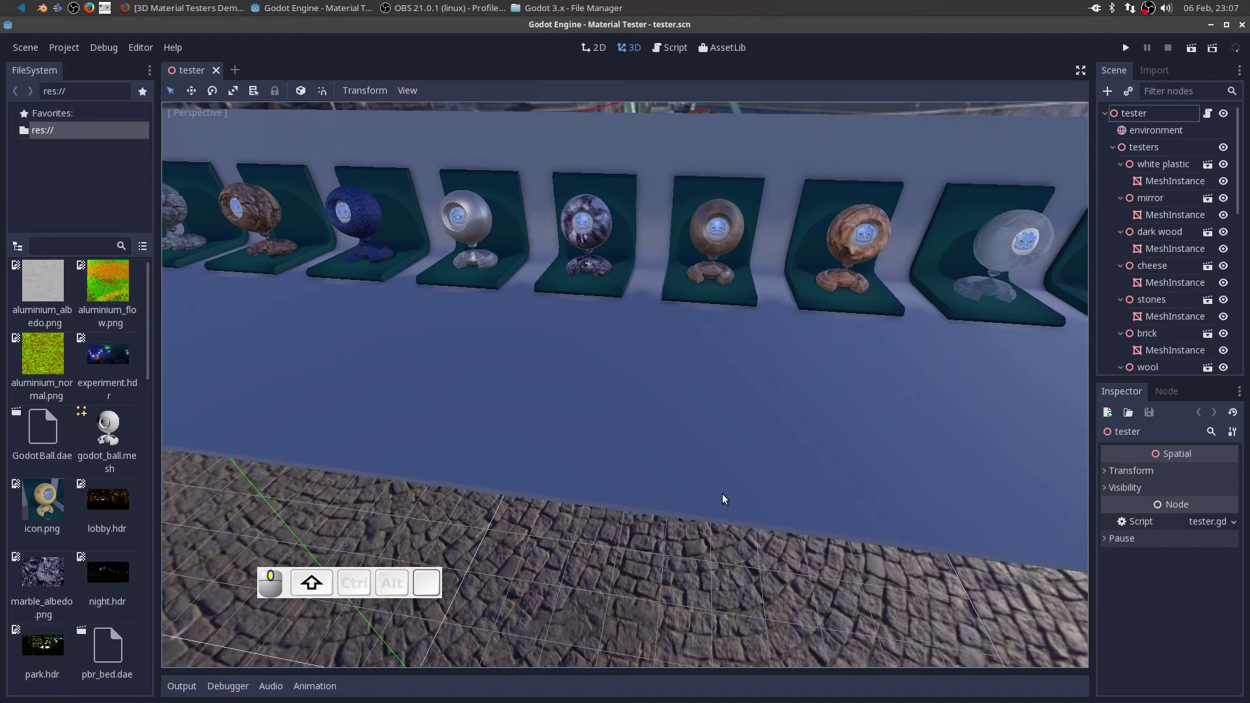
{"action": "scroll", "scroll_direction": "down", "scroll_amount": 3}
{"action": "scroll", "scroll_direction": "up", "scroll_amount": 3}
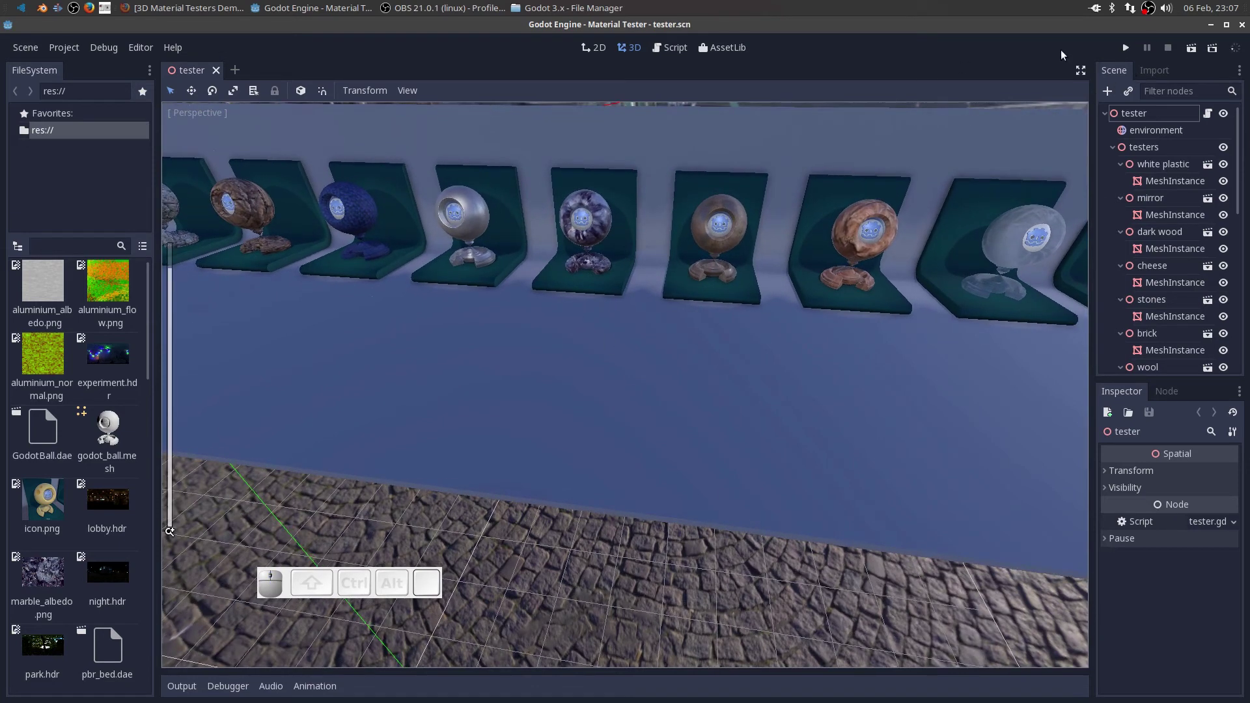
Run the Material Tester project so the demo opens in its own window.
{"action": "left_click", "coordinate": [1195, 52]}
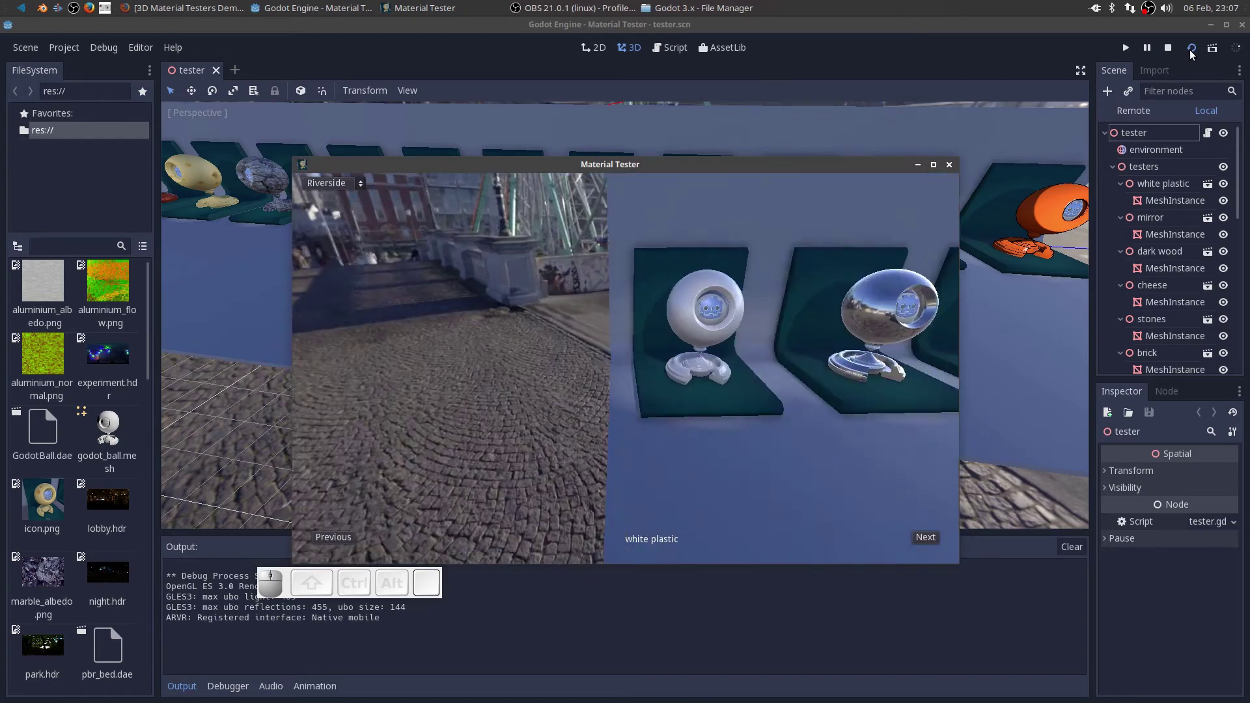
{"action": "left_click", "coordinate": [937, 164]}
{"action": "left_click_drag", "start_coordinate": [358, 583], "coordinate": [251, 573]}
Step forward through the running demo's samples — brick, aluminium, rock, toon and onward.
{"action": "left_click", "coordinate": [1221, 678]}
{"action": "left_click", "coordinate": [1221, 678]}
{"action": "left_click", "coordinate": [1221, 678]}
{"action": "left_click", "coordinate": [1221, 678]}
{"action": "left_click", "coordinate": [1221, 677]}
{"action": "left_click", "coordinate": [1221, 678]}
{"action": "left_click", "coordinate": [1221, 677]}
{"action": "left_click", "coordinate": [1221, 678]}
{"action": "left_click", "coordinate": [1221, 678]}
{"action": "left_click", "coordinate": [1221, 678]}
{"action": "left_click", "coordinate": [1221, 677]}
{"action": "left_click", "coordinate": [1221, 678]}
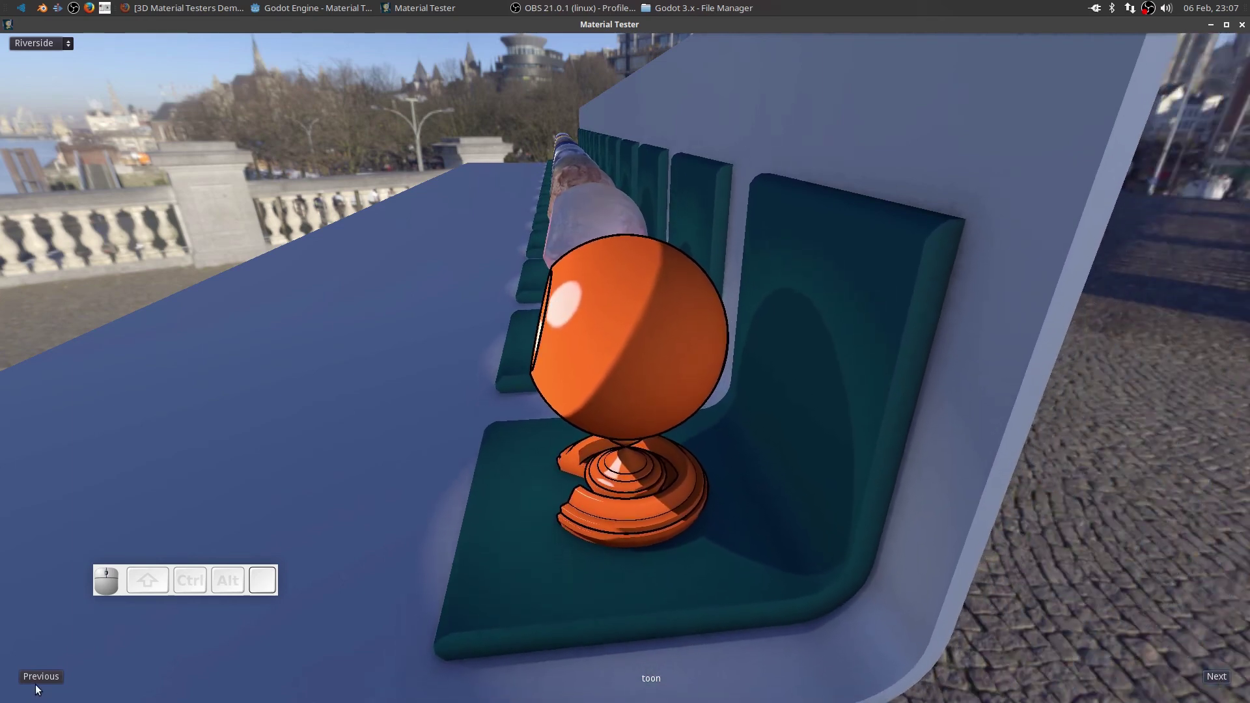
Step back four samples to show the marble sphere.
{"action": "left_click", "coordinate": [39, 676]}
{"action": "left_click", "coordinate": [39, 675]}
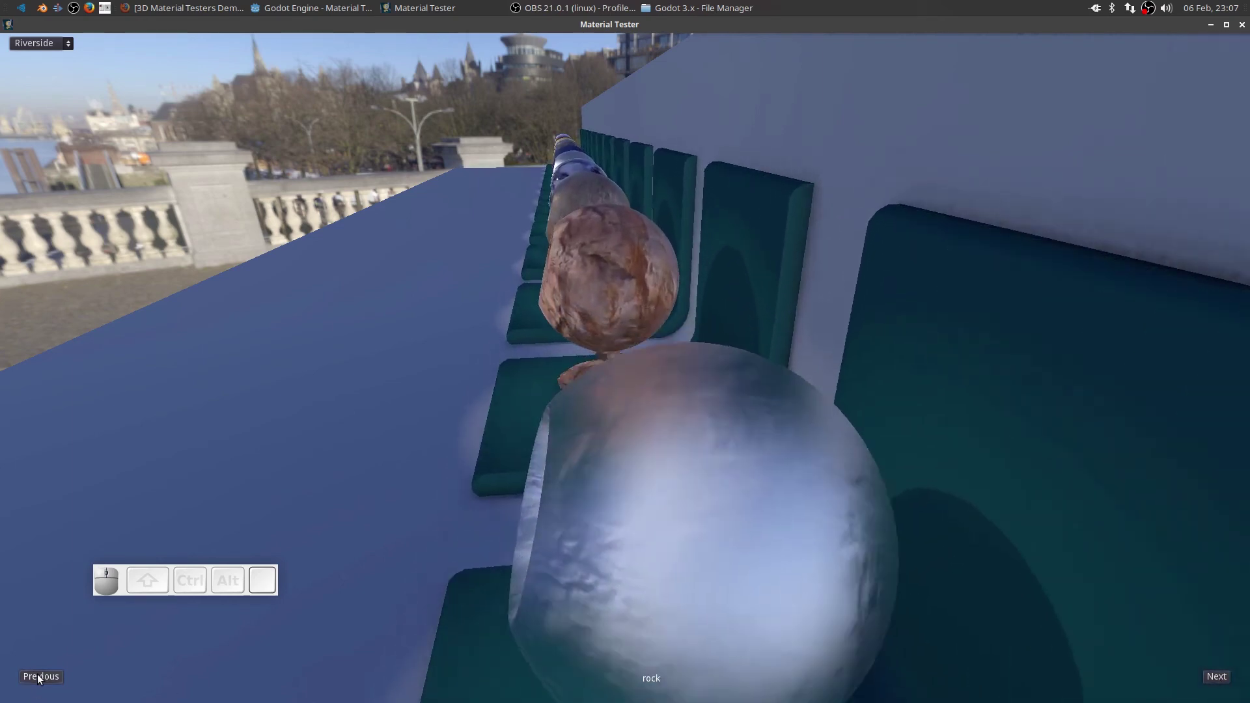
{"action": "left_click", "coordinate": [39, 676]}
{"action": "left_click", "coordinate": [39, 676]}
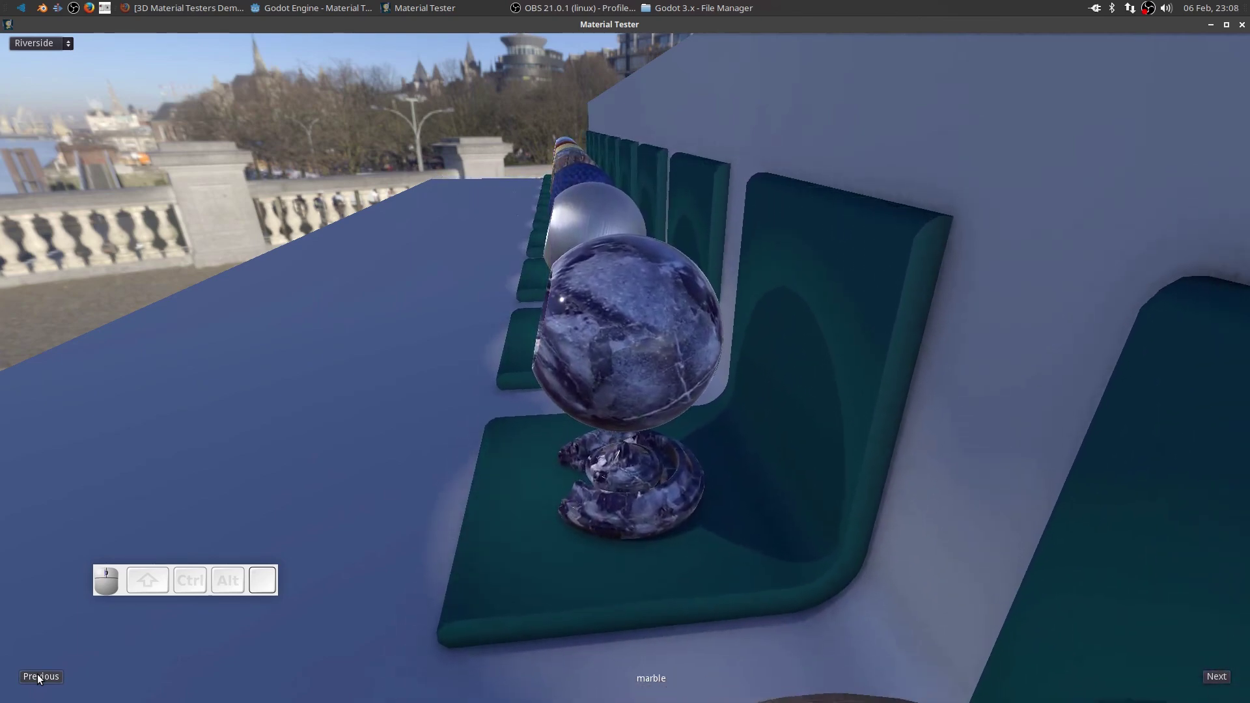
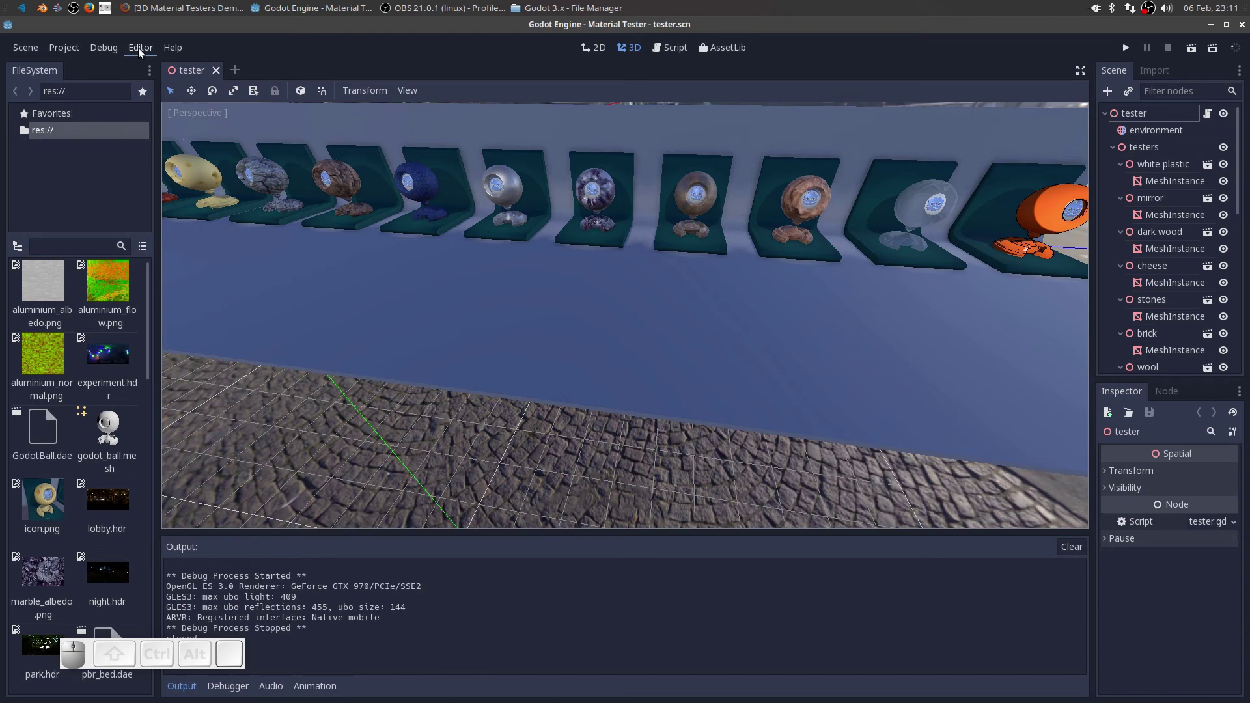
Bring up the Export Template Manager from the Editor menu, showing 3.0-stable templates missing.
{"action": "left_click", "coordinate": [144, 49]}
{"action": "left_click", "coordinate": [177, 142]}
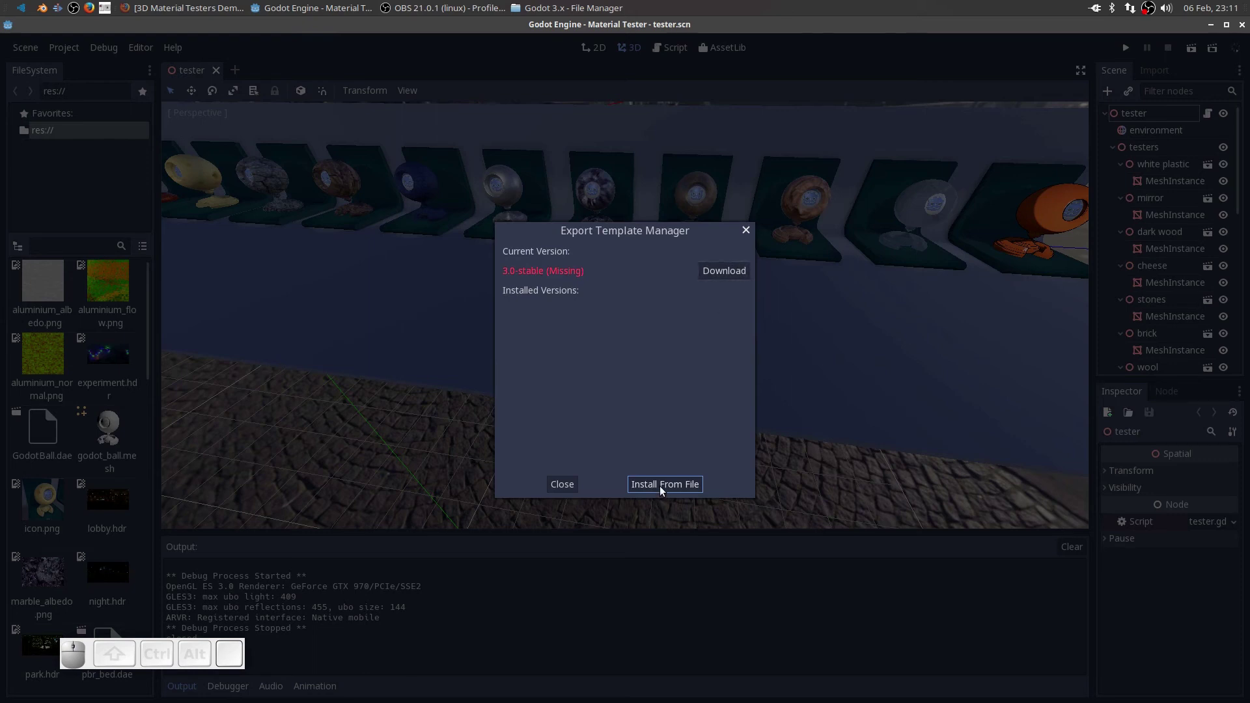
Start Install From File and go up to the home folder in the file browser.
{"action": "left_click", "coordinate": [660, 487]}
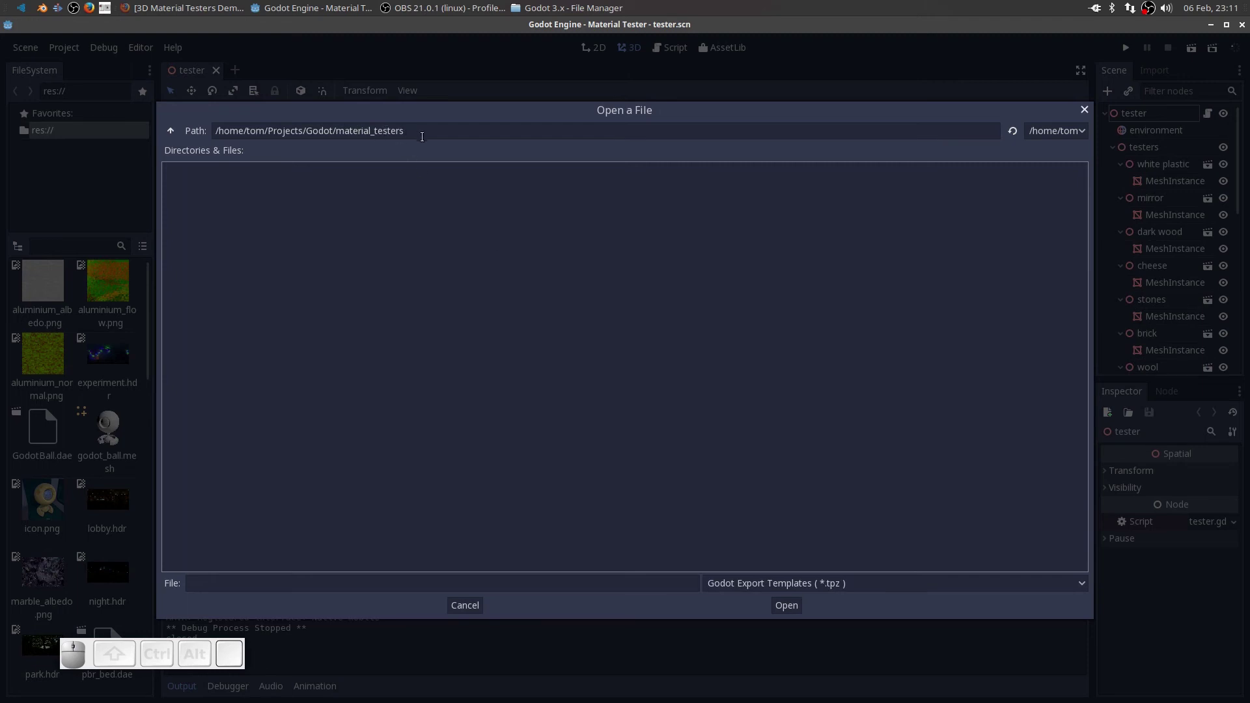
{"action": "left_click", "coordinate": [175, 132]}
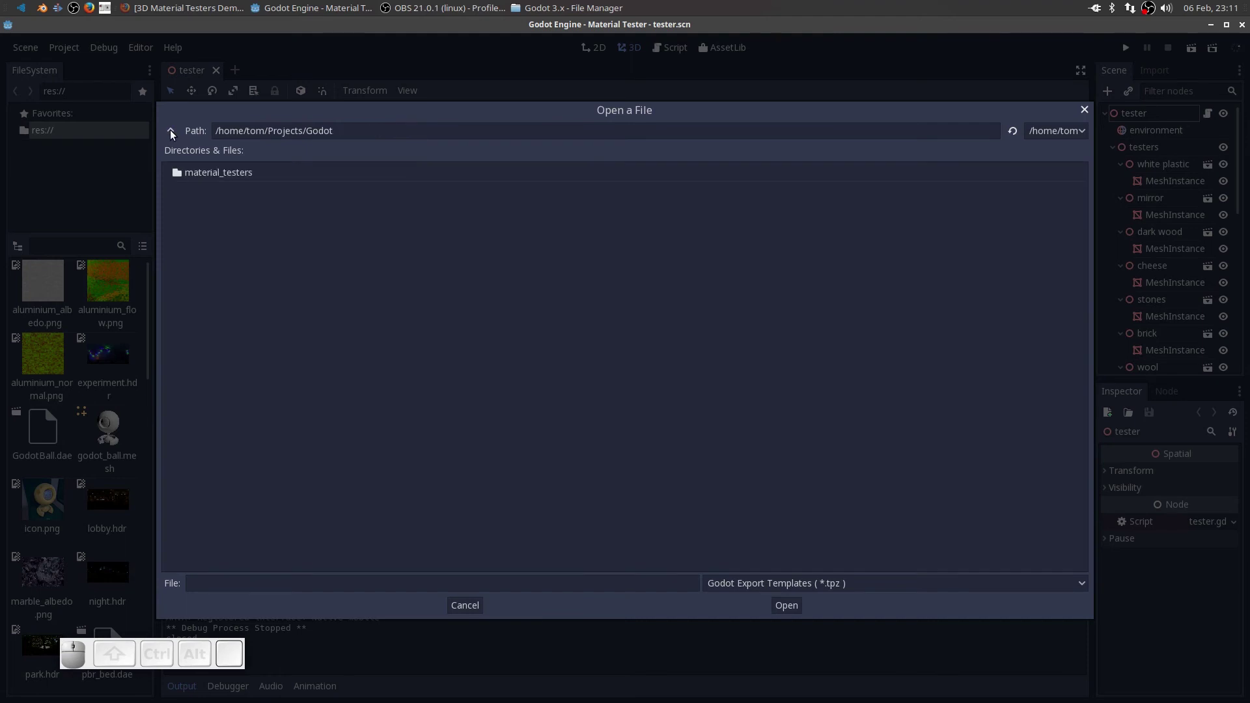
{"action": "left_click", "coordinate": [175, 131]}
{"action": "left_click", "coordinate": [176, 131]}
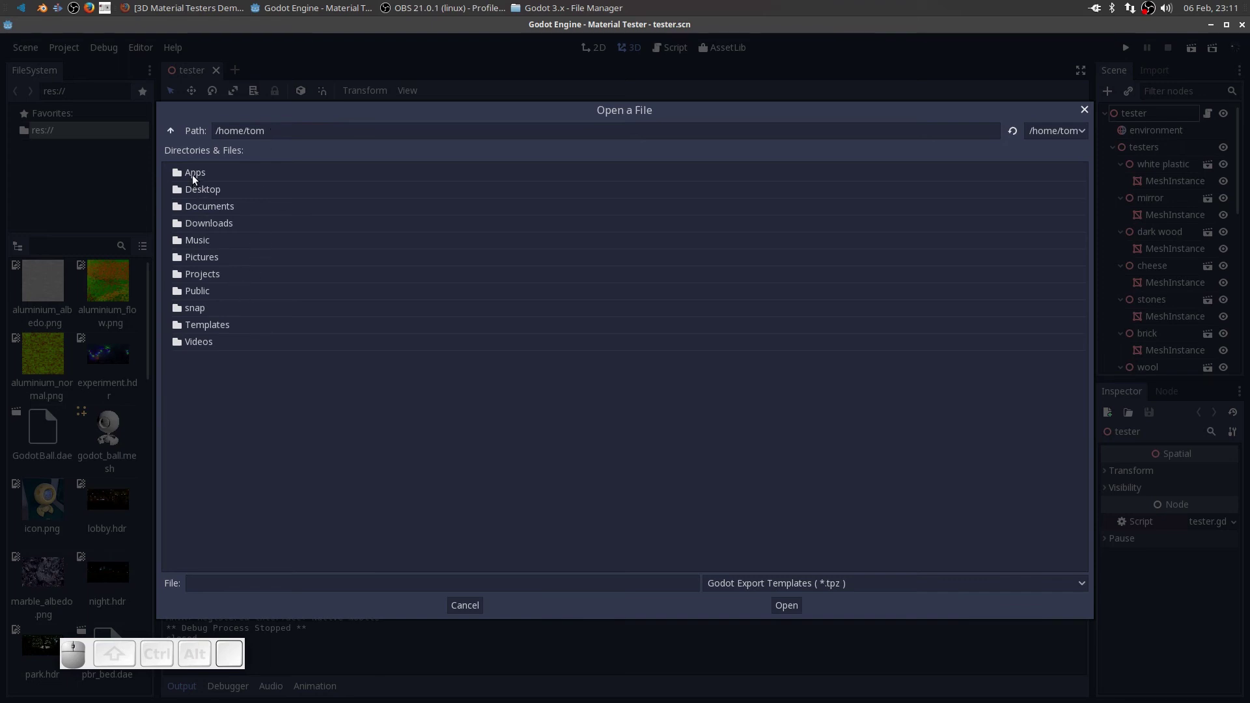
Browse into Apps/Godot/Godot 3.x, where the v3.0-stable export templates file is listed.
{"action": "left_click", "coordinate": [197, 174]}
{"action": "left_click", "coordinate": [205, 195]}
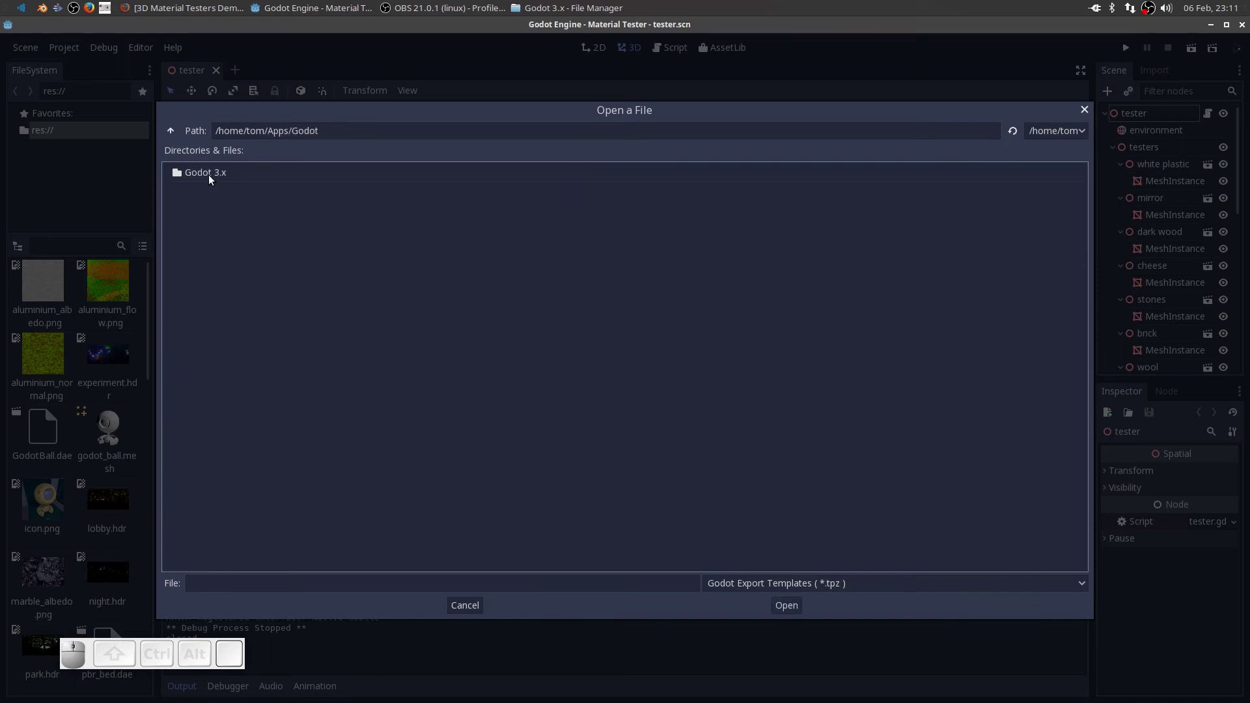
{"action": "left_click", "coordinate": [214, 176]}
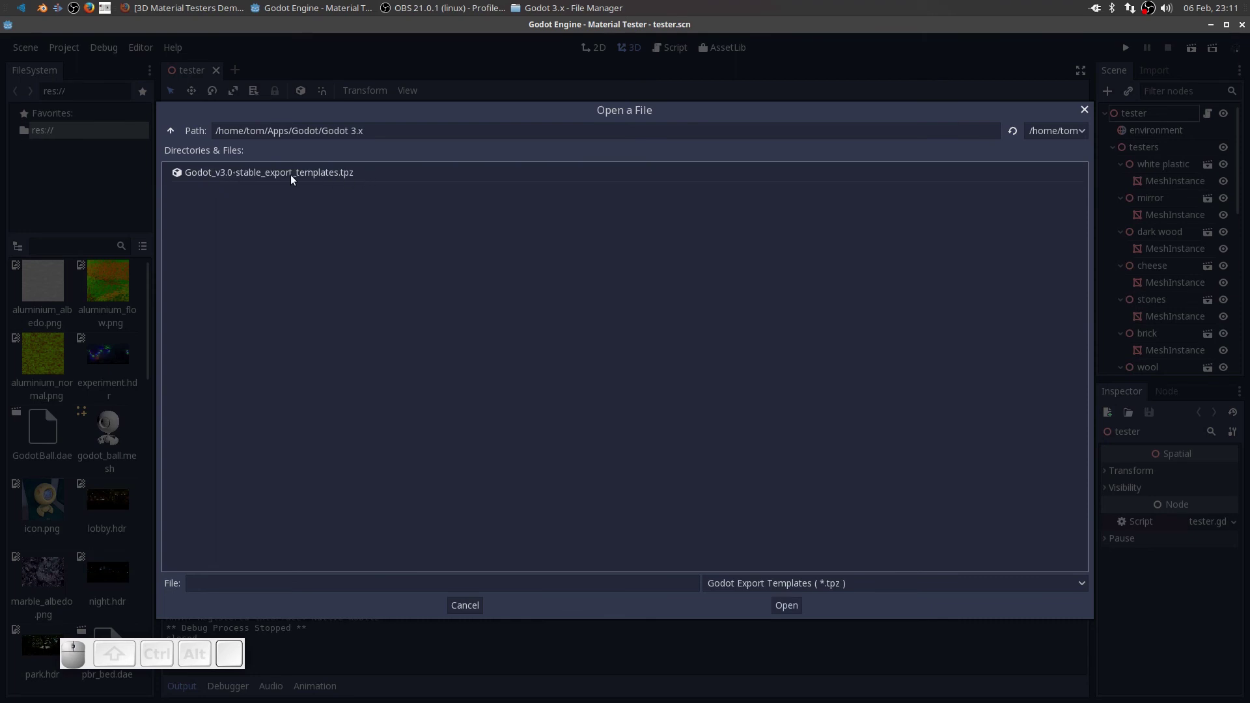
Install Godot_v3.0-stable_export_templates.tpz and close the Export Template Manager.
{"action": "left_click", "coordinate": [296, 177]}
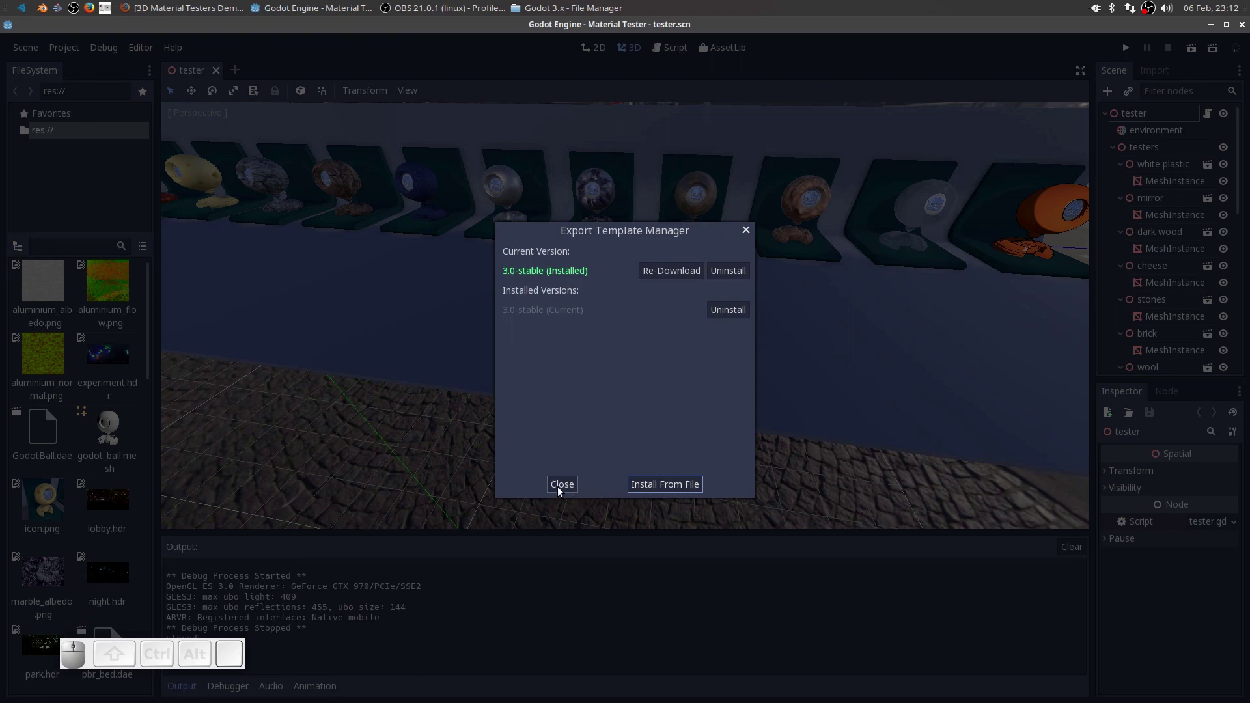
{"action": "left_click", "coordinate": [558, 485]}
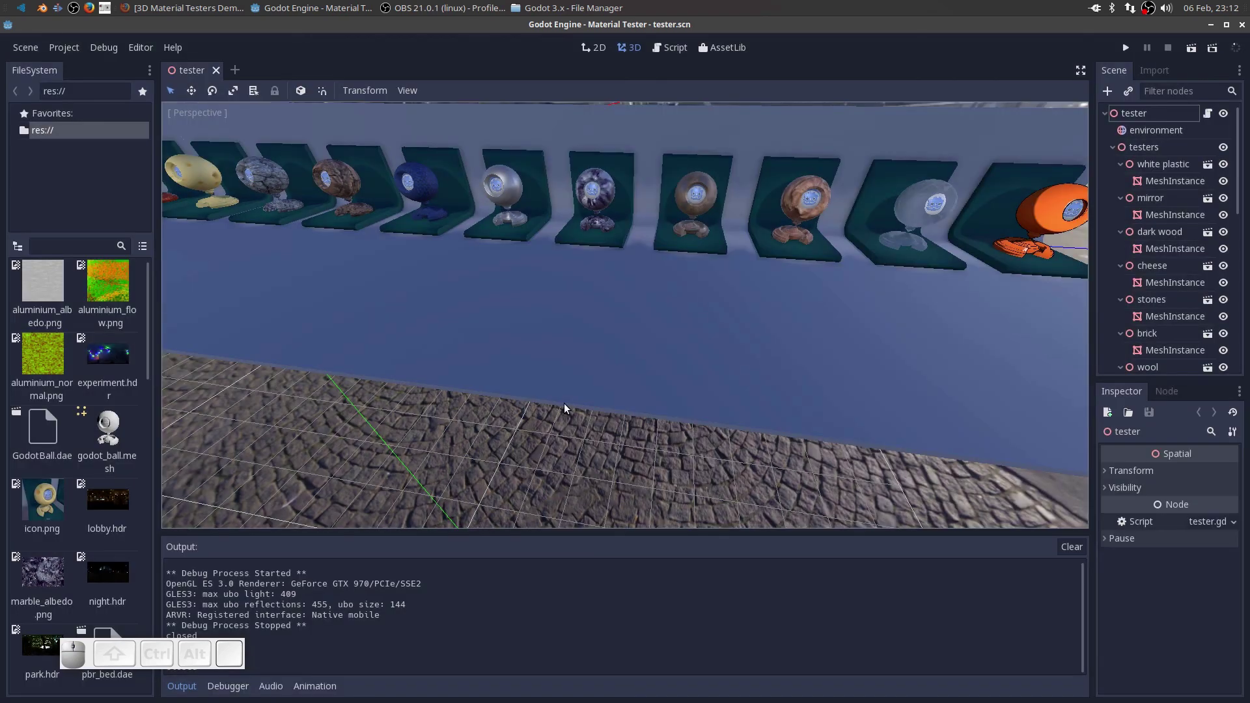